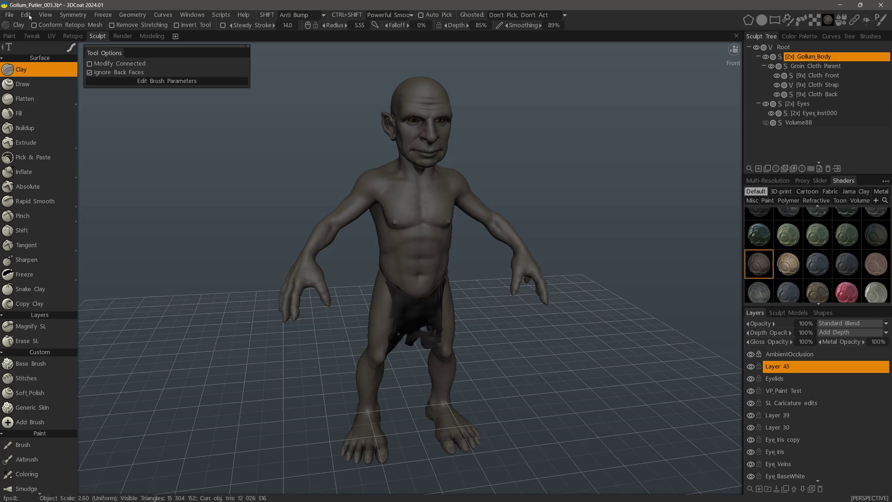
Step: Show the Edit menu's general editing and setup commands
click(29, 17)
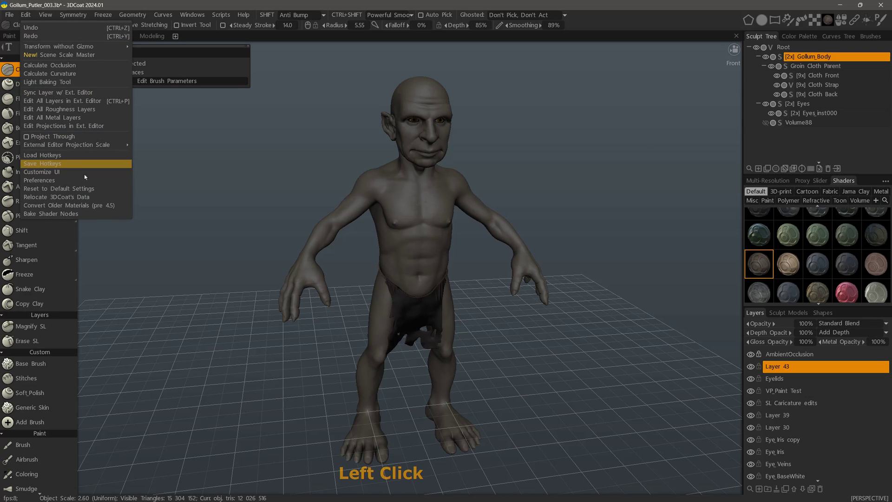
Step: Reach the Preferences Theme page with 'Tool icons color highlight' in view
click(88, 185)
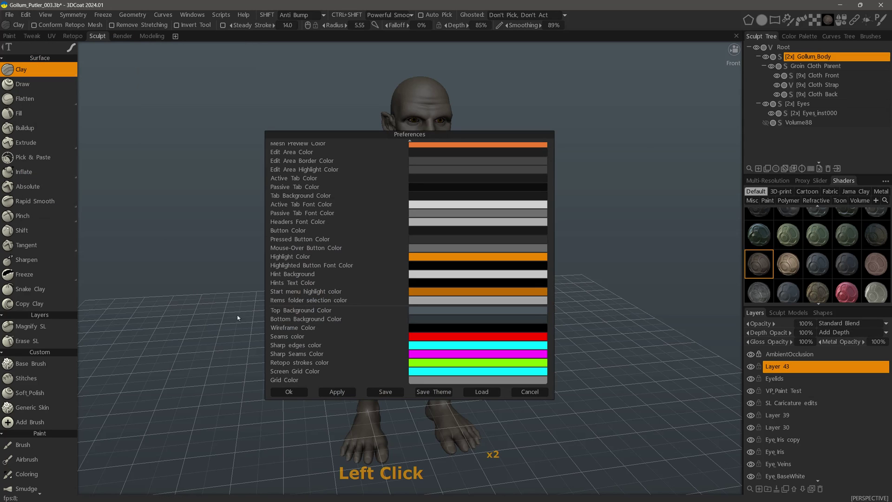
click(411, 142)
click(383, 169)
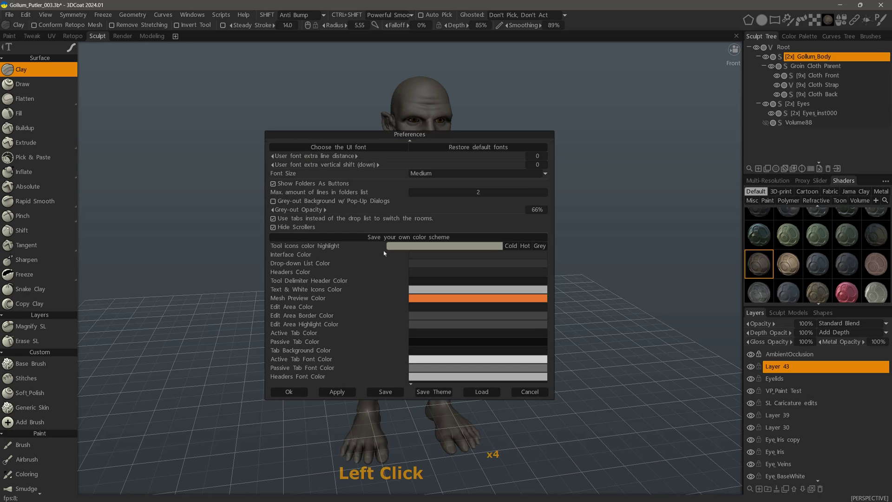
click(389, 167)
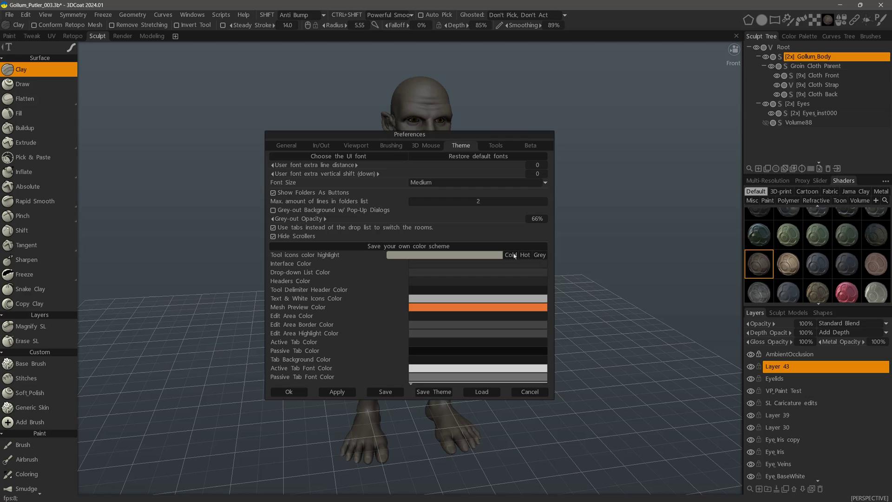
Step: Cycle the tool icons highlight through the Cold, Hot and Grey presets
click(514, 257)
click(527, 257)
click(543, 258)
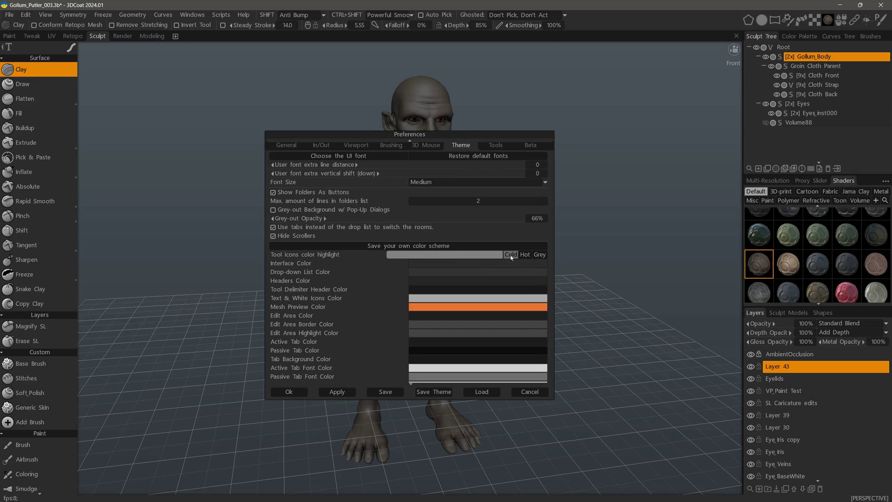
Step: Pick a lightened orange hue at 27% saturation for the tool icons and confirm the preferences
click(443, 256)
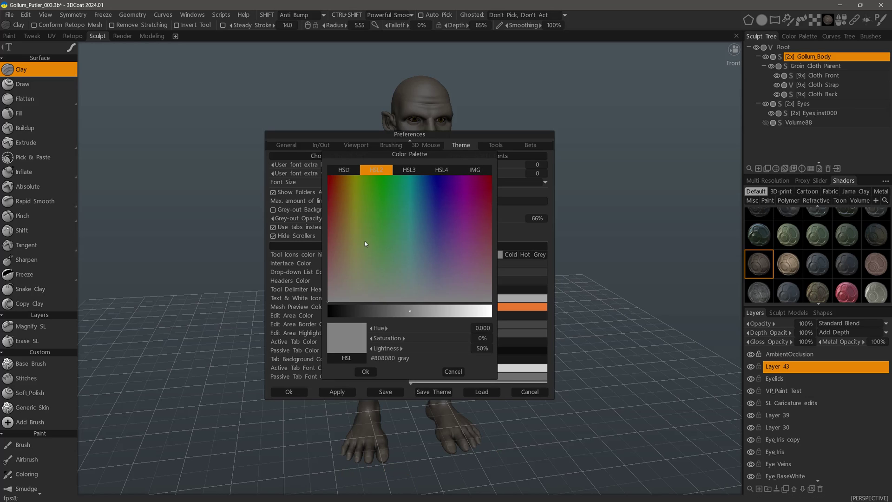
click(360, 252)
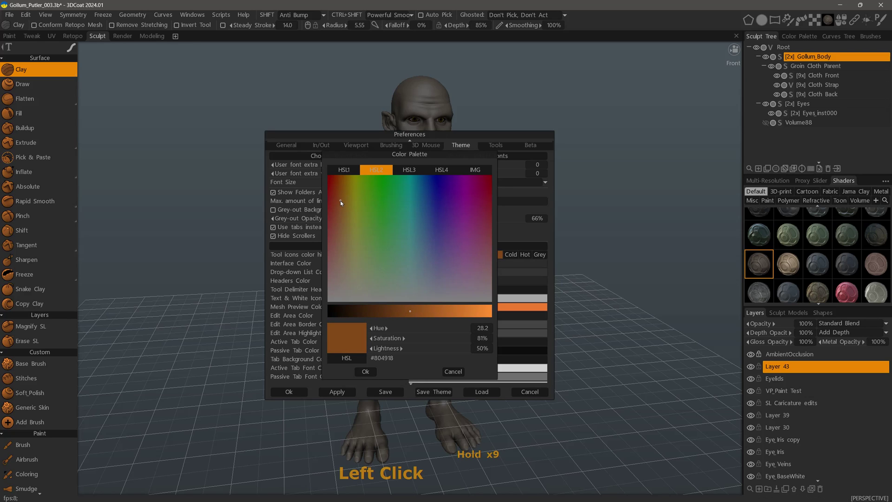
click(425, 314)
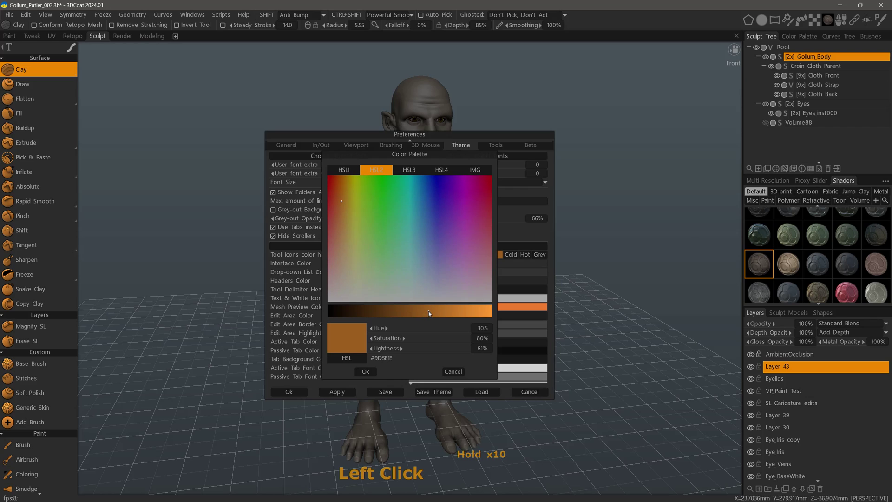
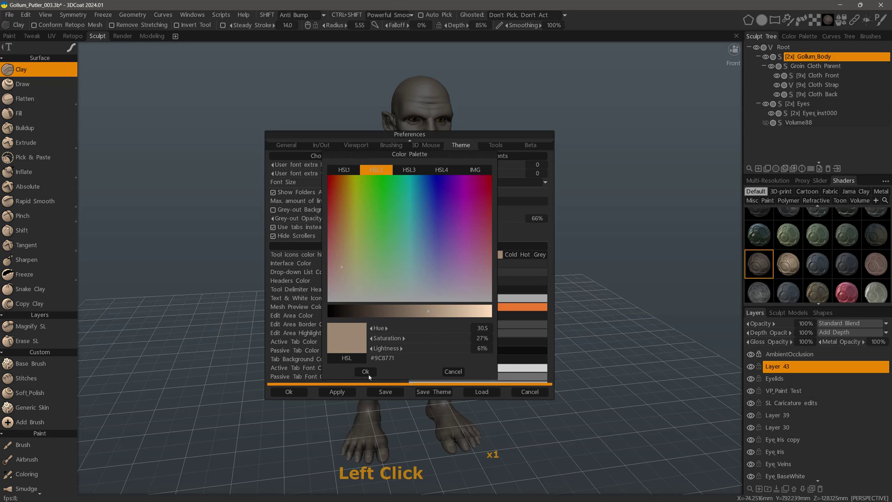
click(368, 375)
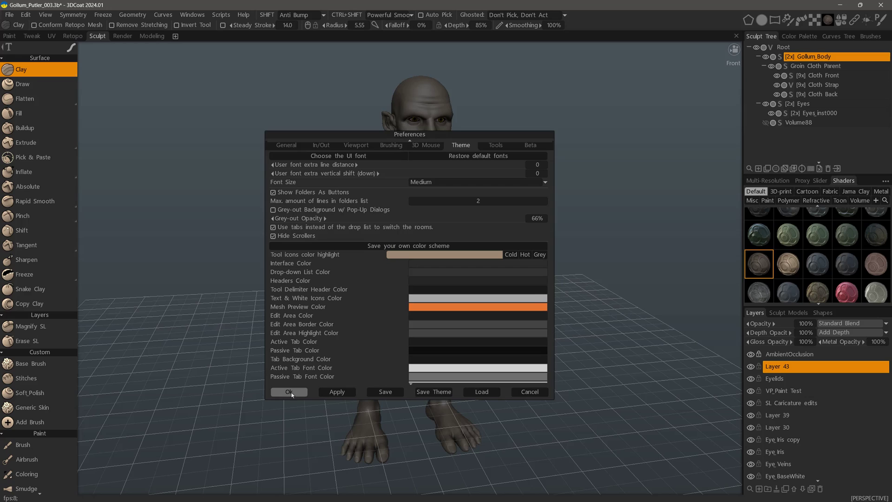
click(296, 392)
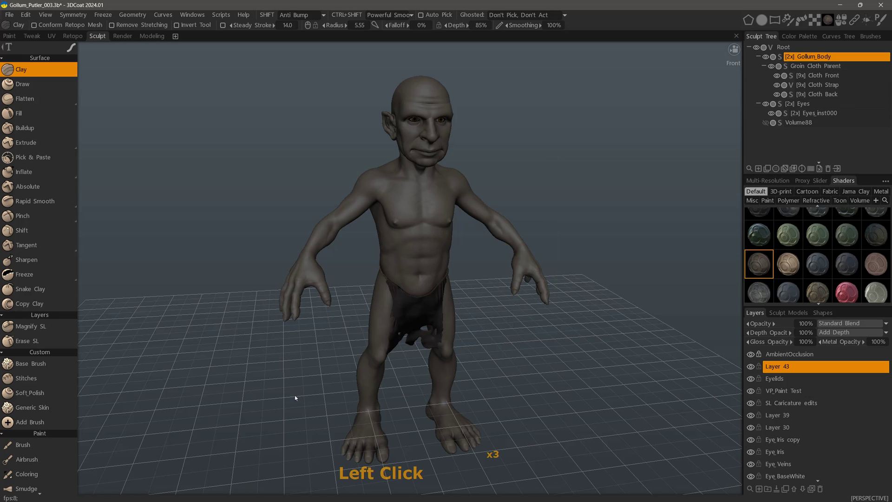